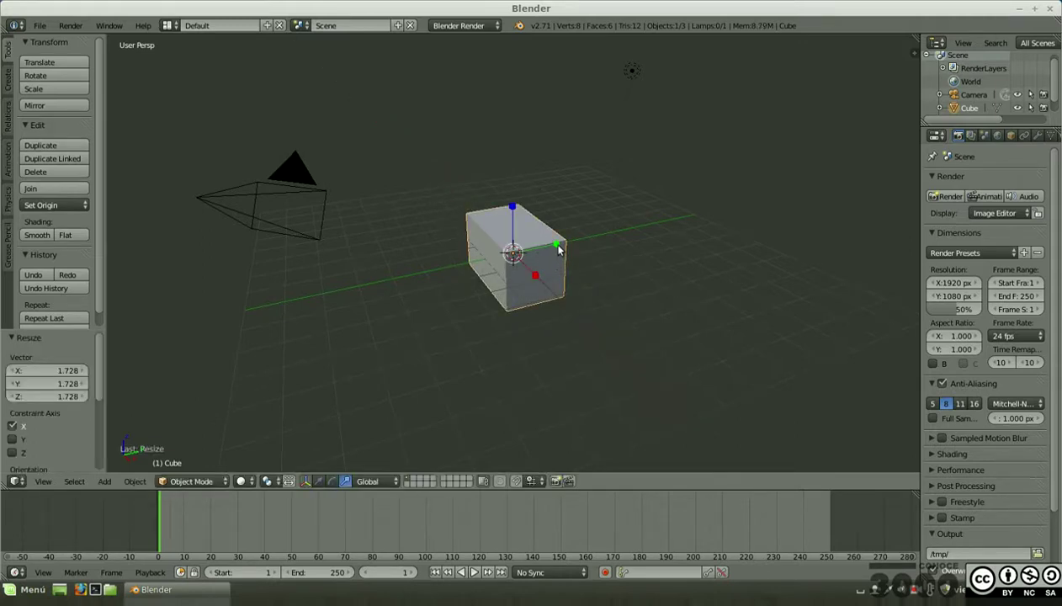
Drag the scale handles to stretch the cube along Y and squash it along Z into a slab.
left_click(562, 247)
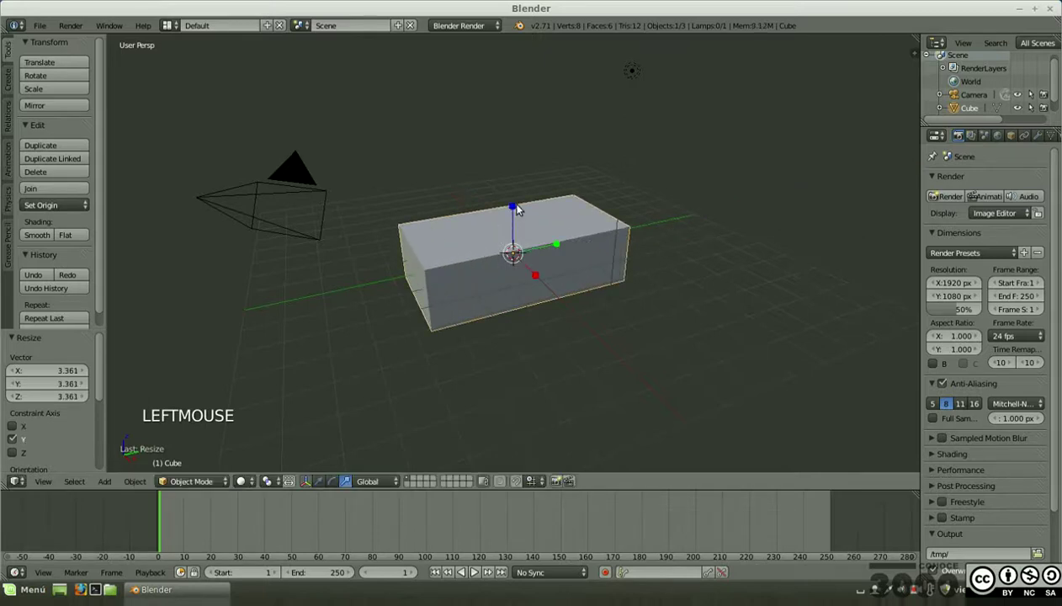
left_click(512, 205)
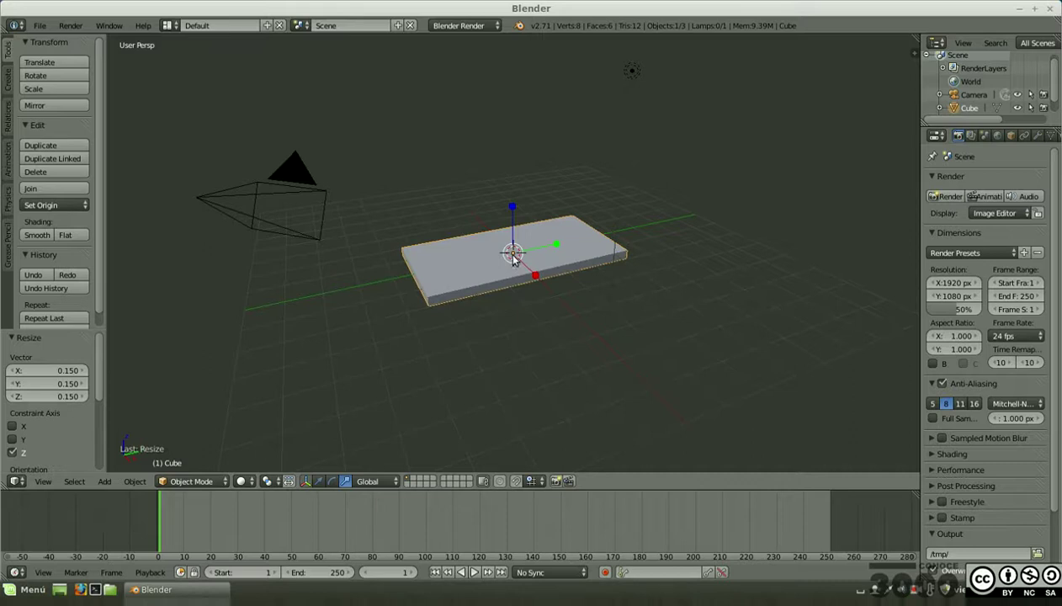
Undo the scaling back to the unit cube, then start a fresh uniform scale with S.
key("ctrl+z")
key("ctrl+z")
key("ctrl+z")
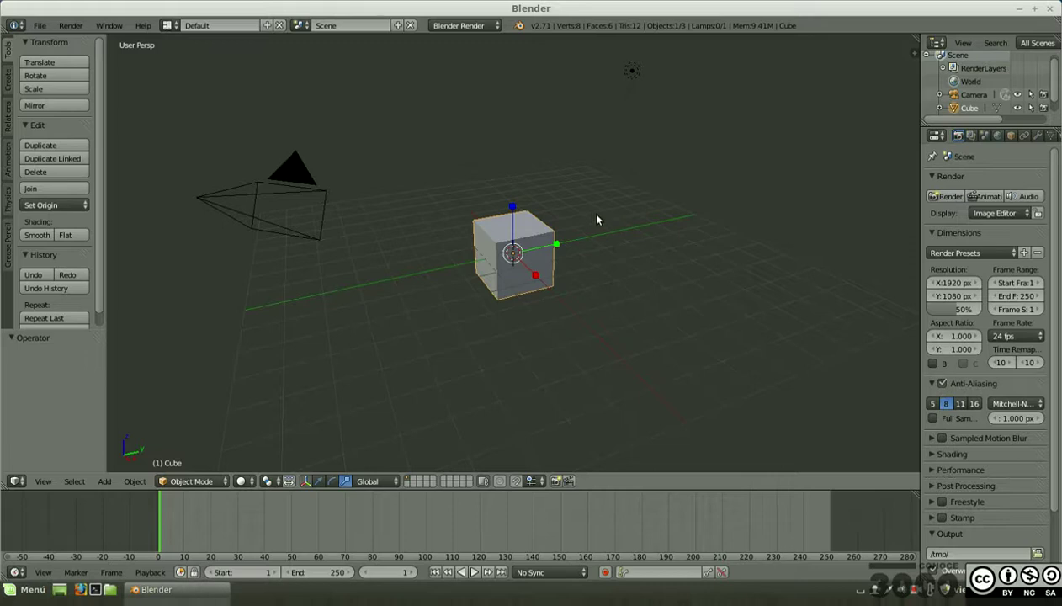
key("s")
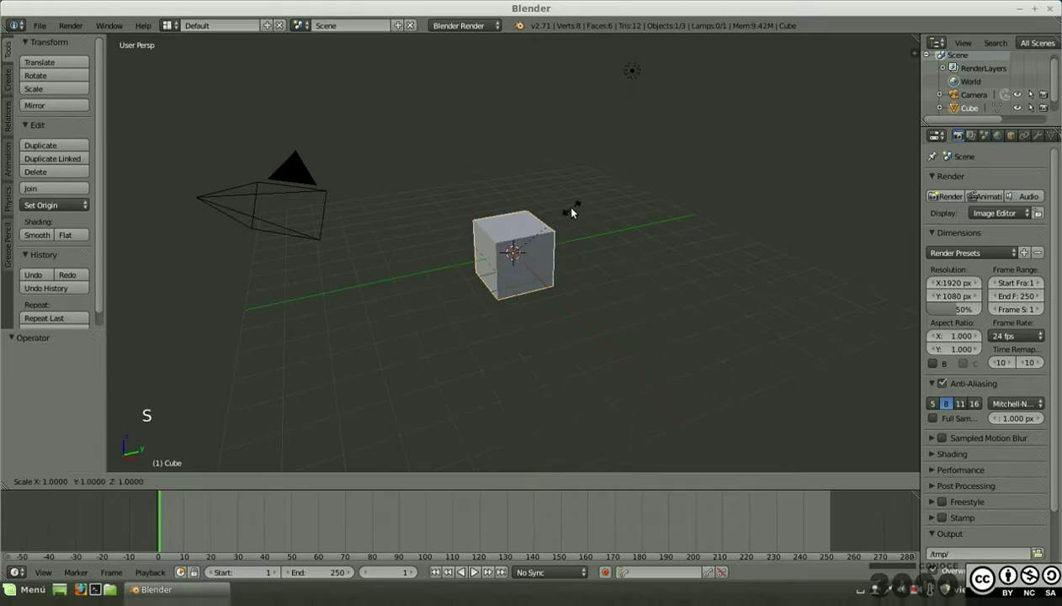